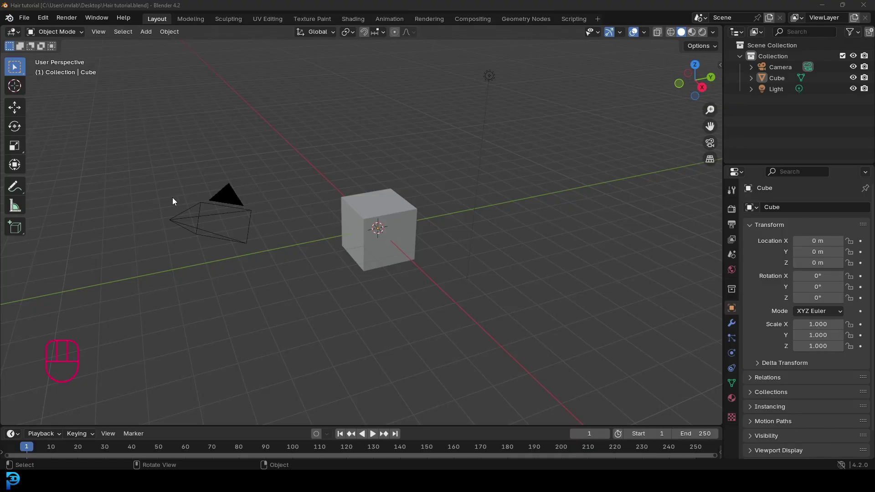
Step: Delete the default cube, camera and light and add a UV sphere
left_click_drag(490, 63, 535, 53)
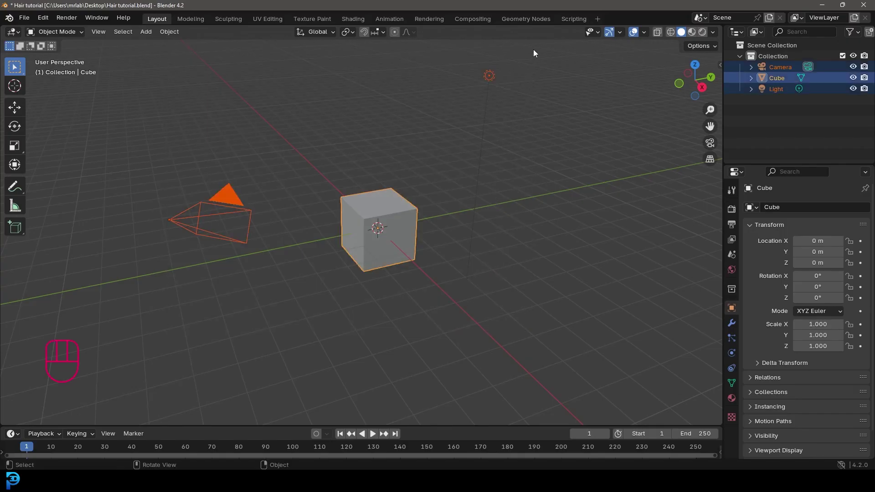
key("Delete")
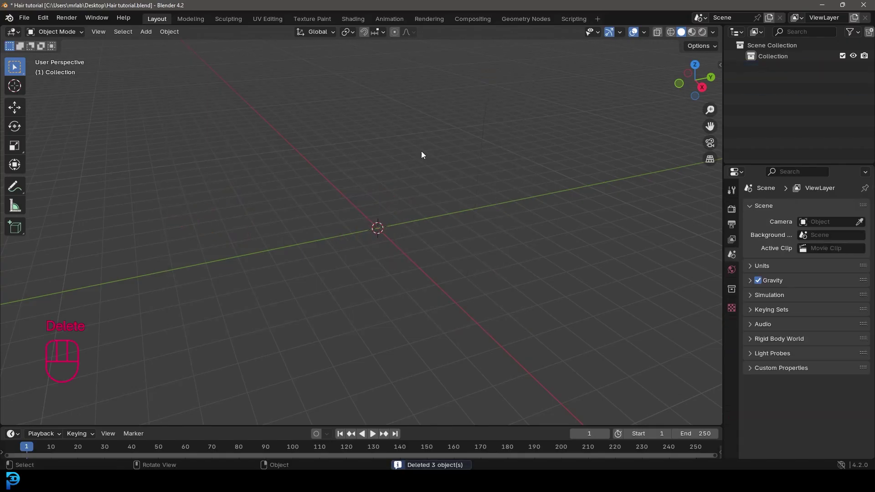
key("shift+a")
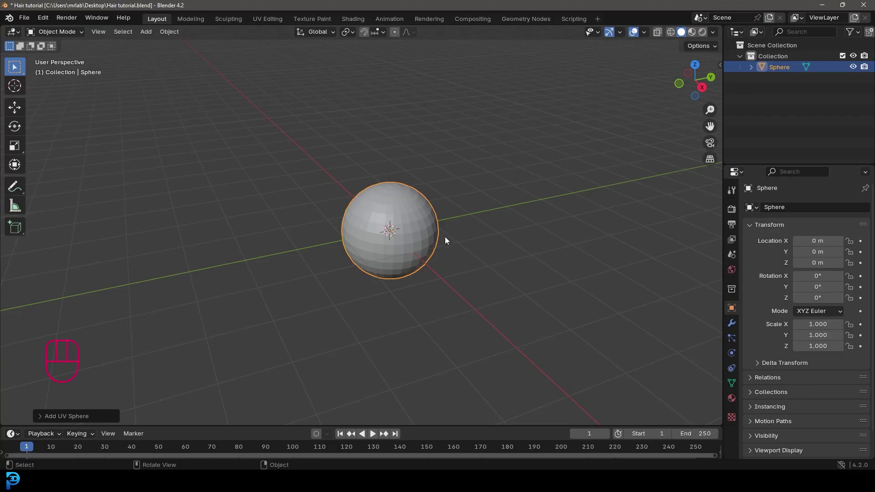
Step: Adjust the view to frame the new sphere and shade it smooth
left_click_drag(421, 228, 437, 225)
left_click_drag(424, 180, 350, 180)
left_click_drag(449, 269, 487, 254)
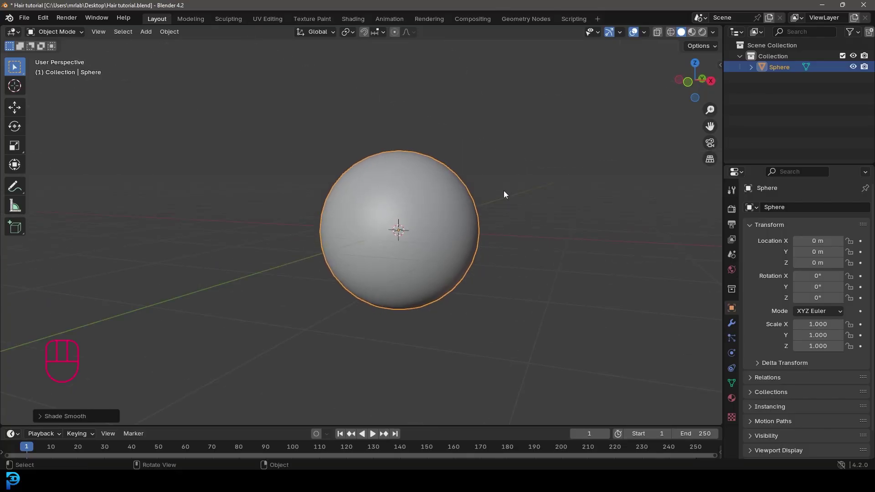
Step: Add a particle system to the sphere and switch it to Hair type
left_click(737, 342)
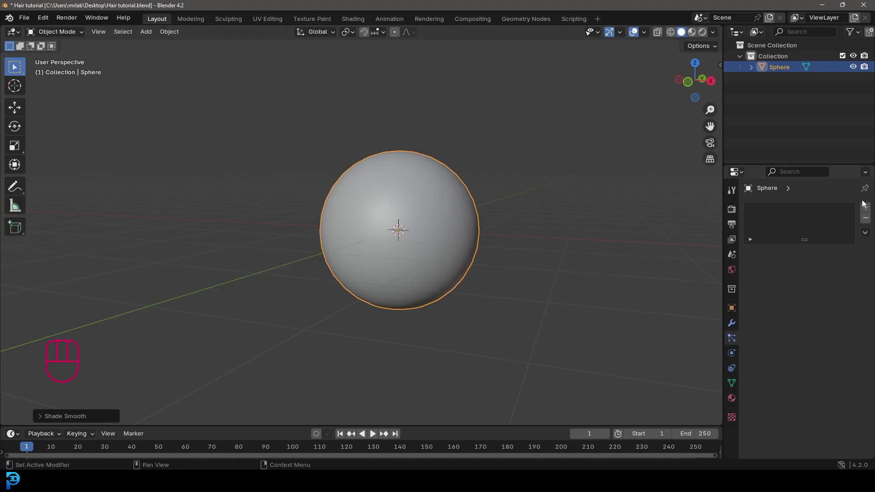
left_click(867, 209)
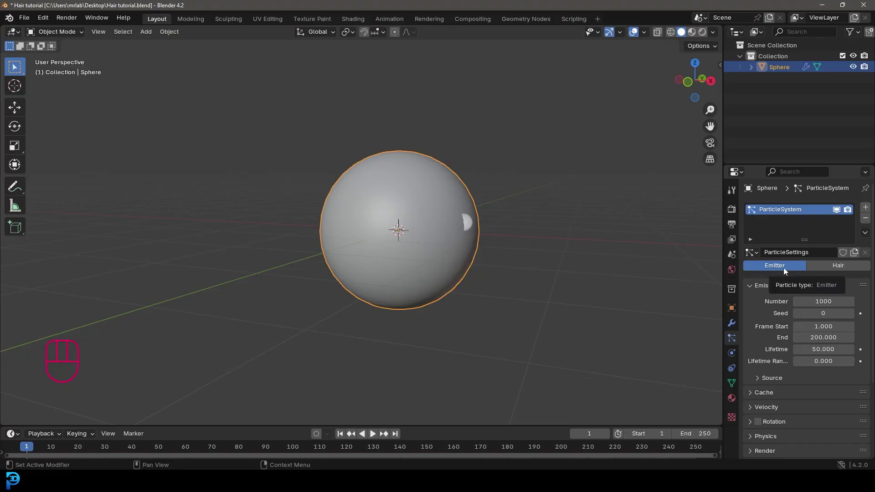
key("space")
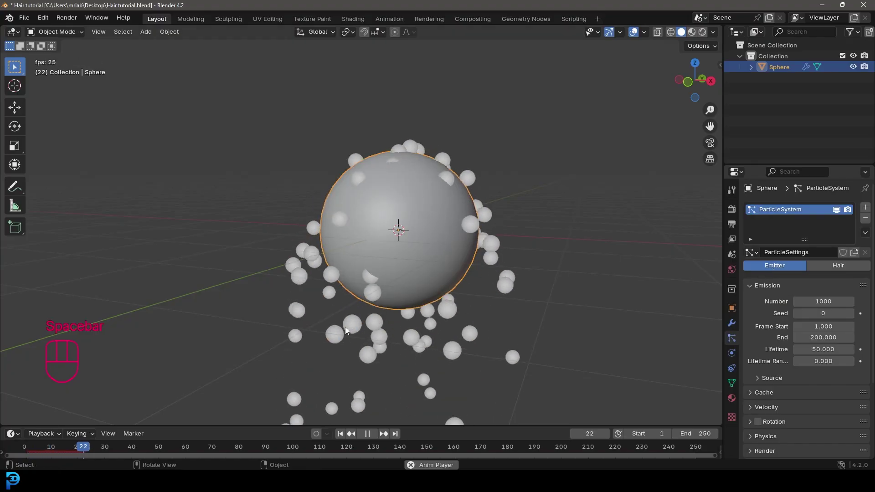
key("space")
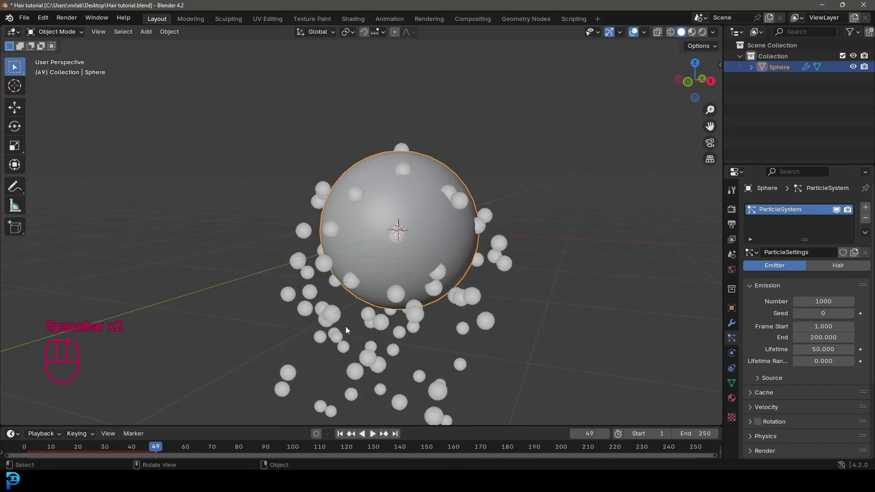
left_click(839, 270)
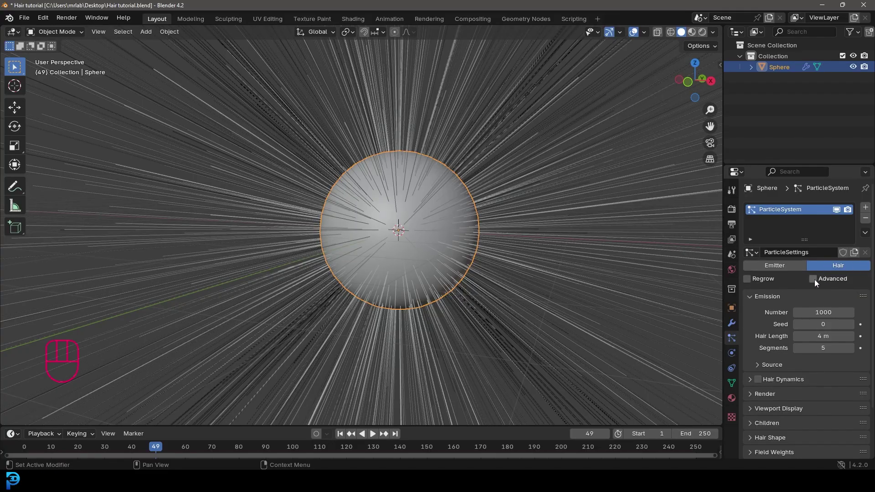
Step: Enable Advanced hair options and visit the modifier stack
left_click(818, 283)
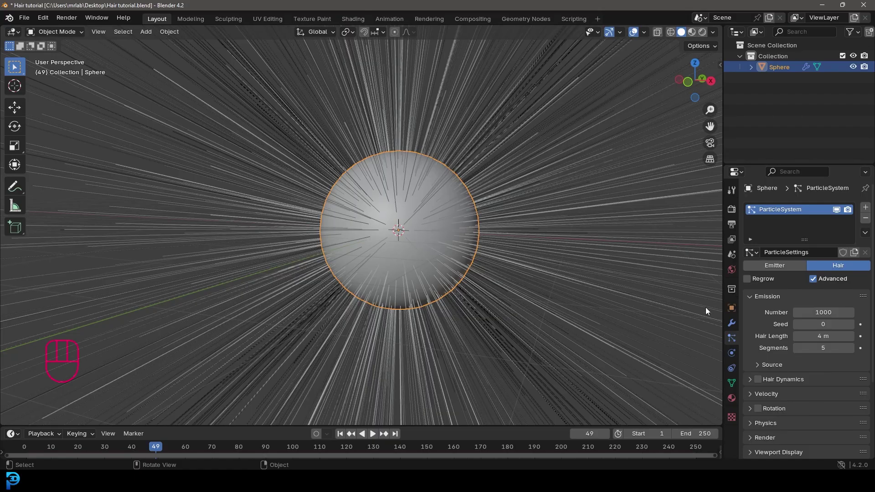
left_click(733, 324)
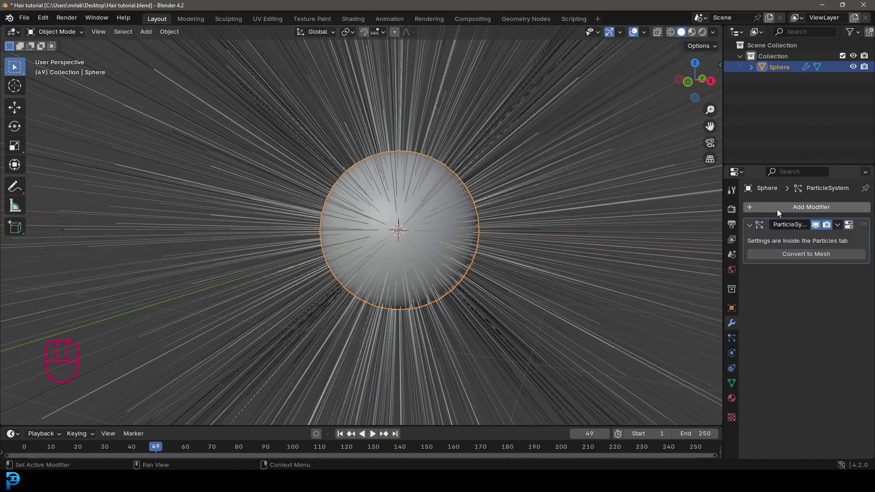
left_click_drag(778, 212, 688, 230)
left_click_drag(865, 273, 765, 290)
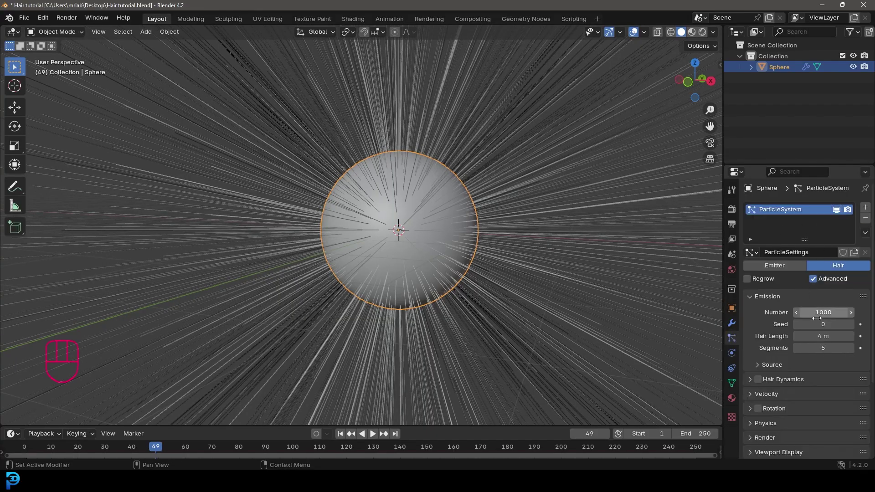
Step: Set the hair Source to use the modifier stack and add a Subdivision modifier
left_click(762, 369)
left_click(798, 397)
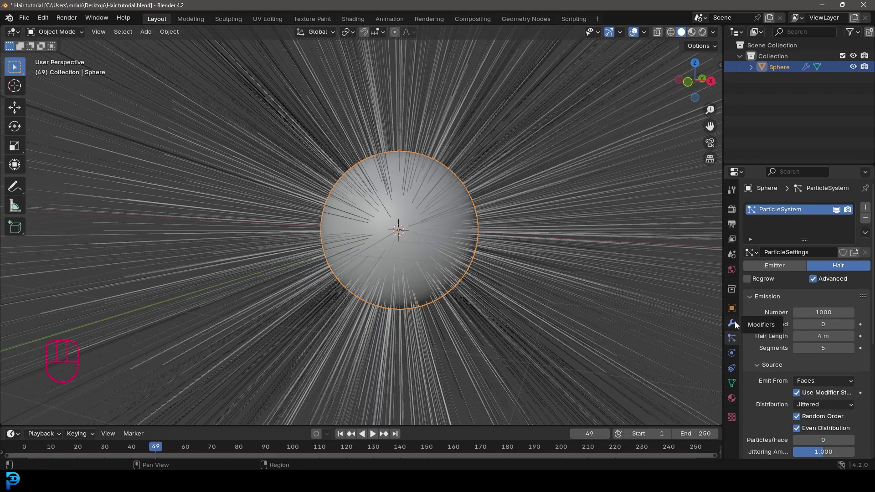
left_click(739, 324)
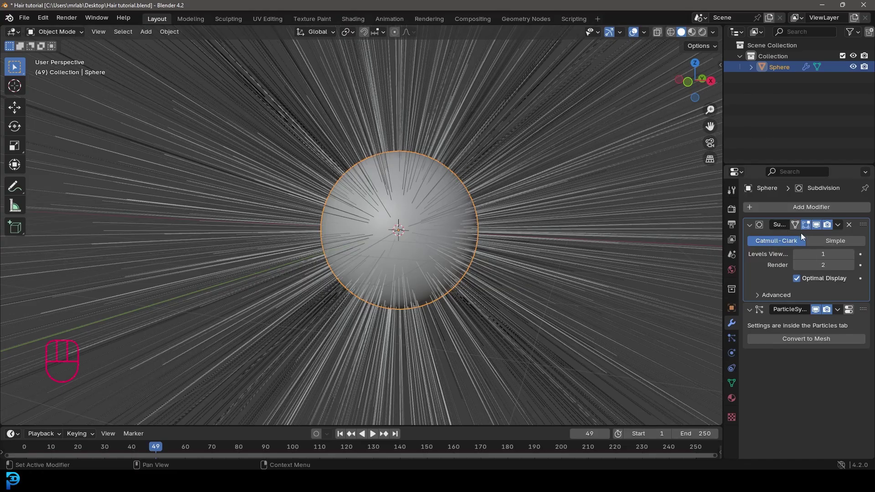
Step: Return to the hair particle settings
left_click(736, 340)
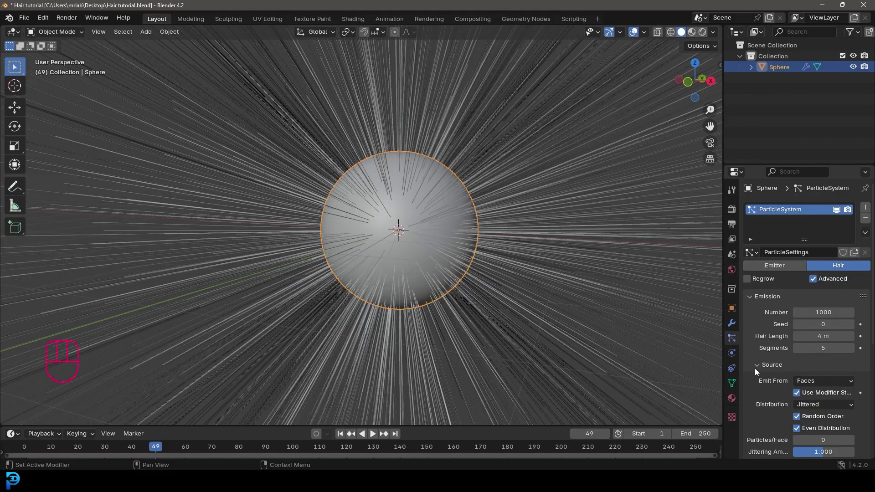
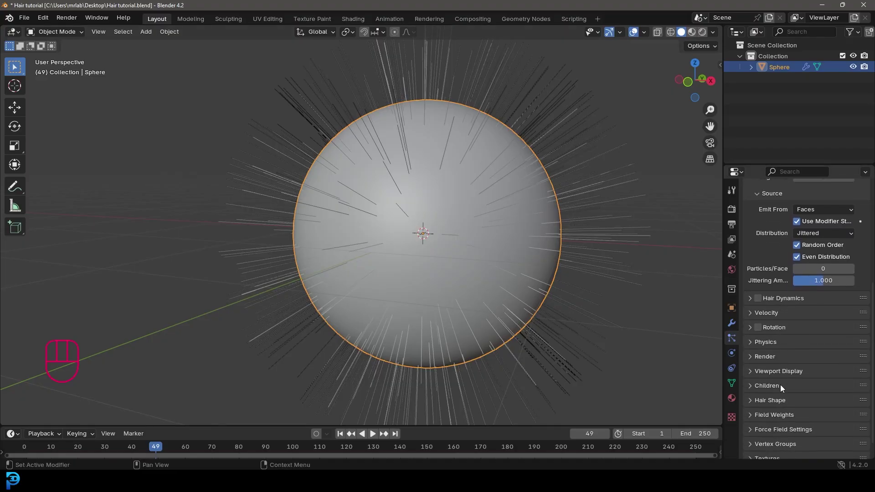
Step: Set Children to Interpolated with render amount 150
left_click(756, 392)
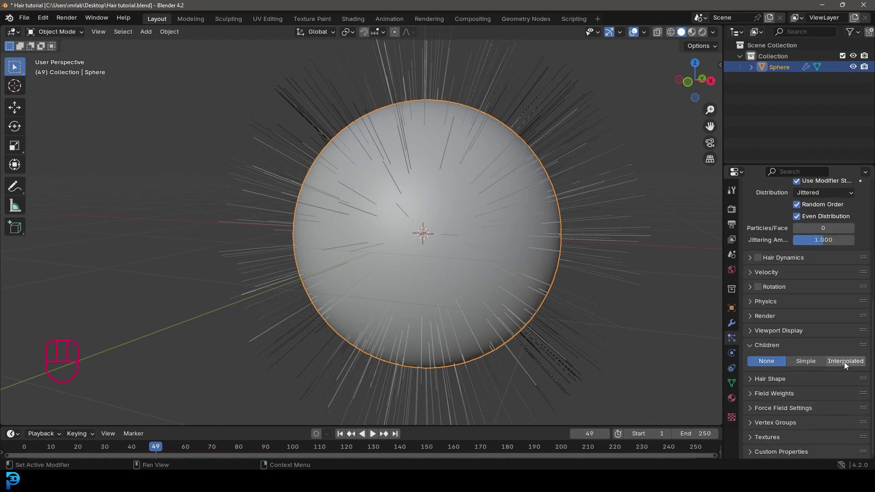
left_click(850, 365)
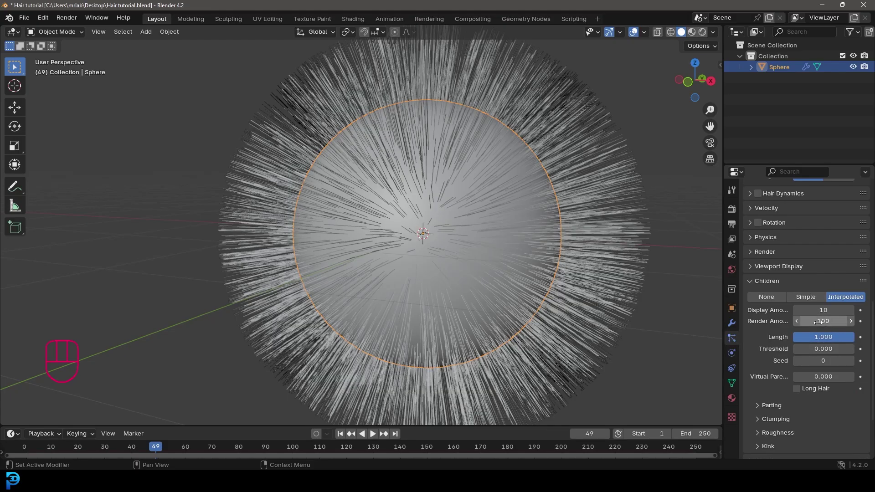
type("*50,00")
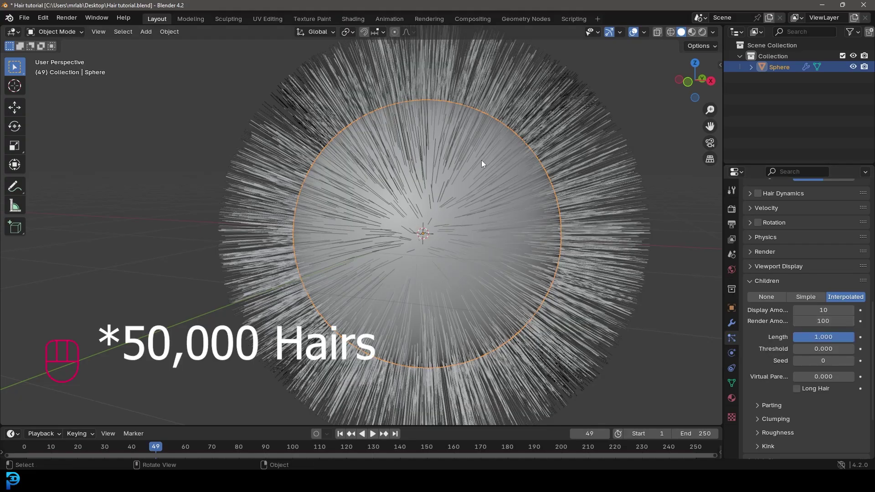
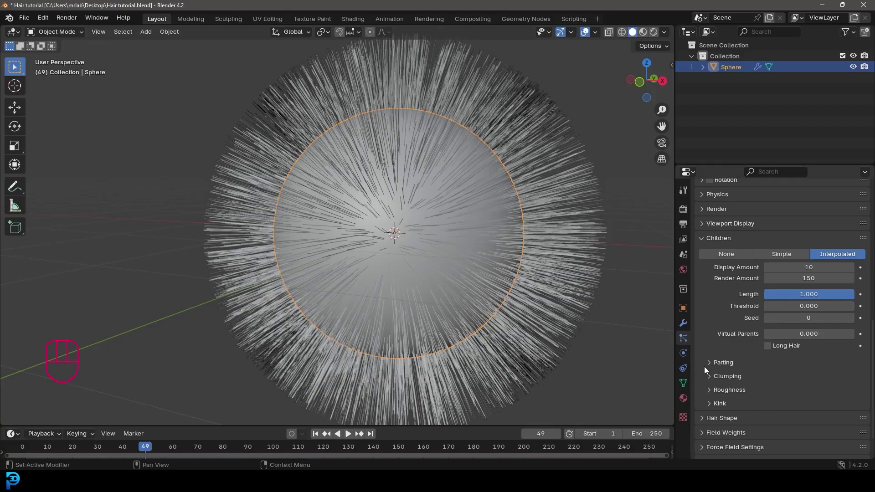
Step: Enable the clump curve and bend it into an arc so hairs gather into pointed tufts
left_click(709, 381)
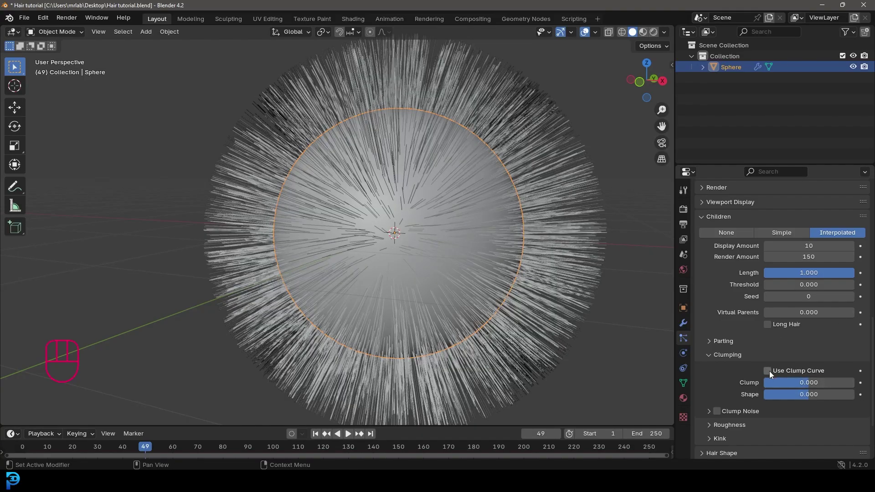
left_click(773, 374)
left_click_drag(868, 307, 868, 368)
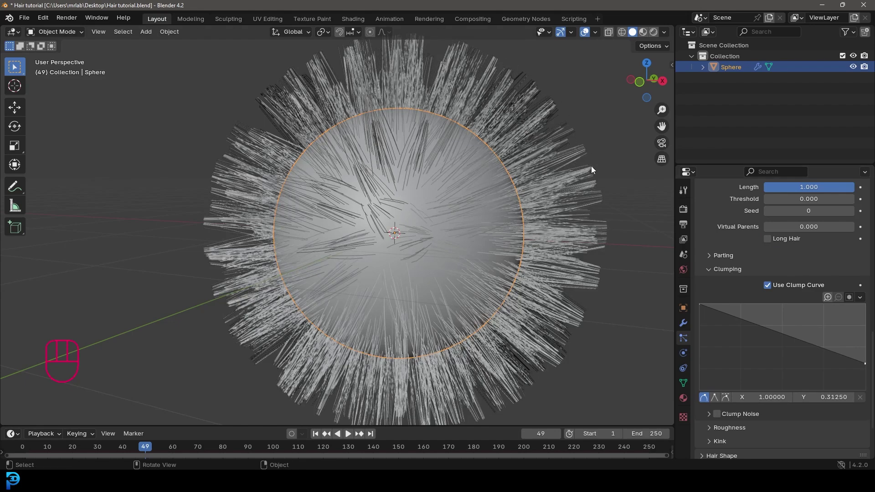
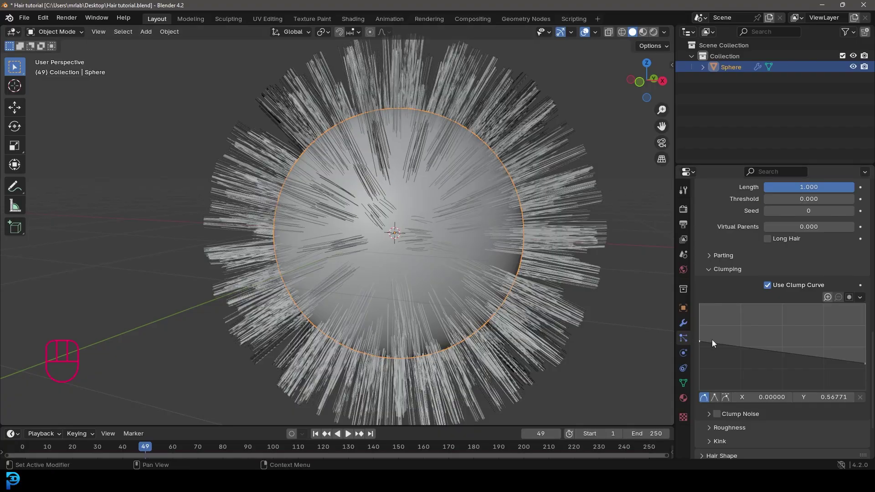
left_click_drag(704, 344, 702, 321)
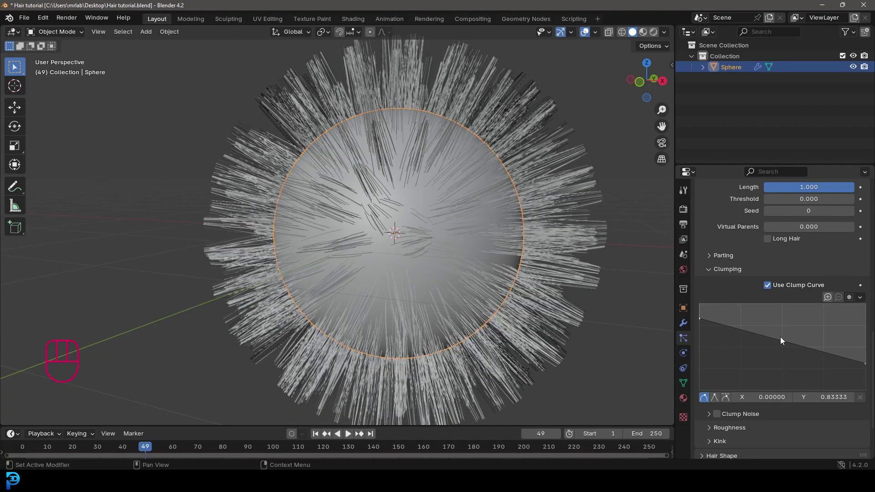
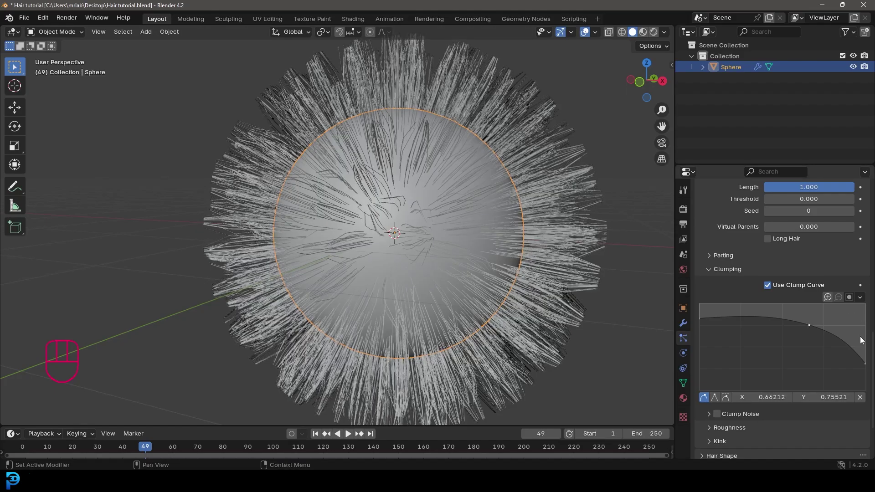
left_click_drag(867, 368, 862, 375)
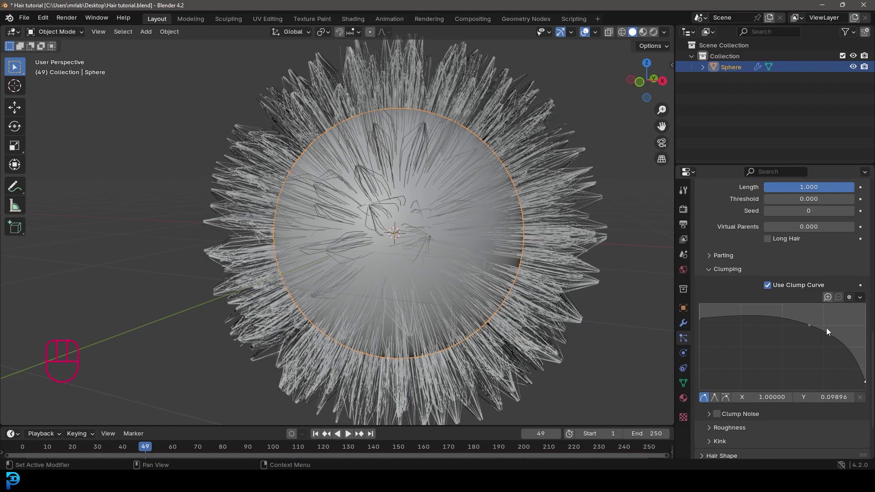
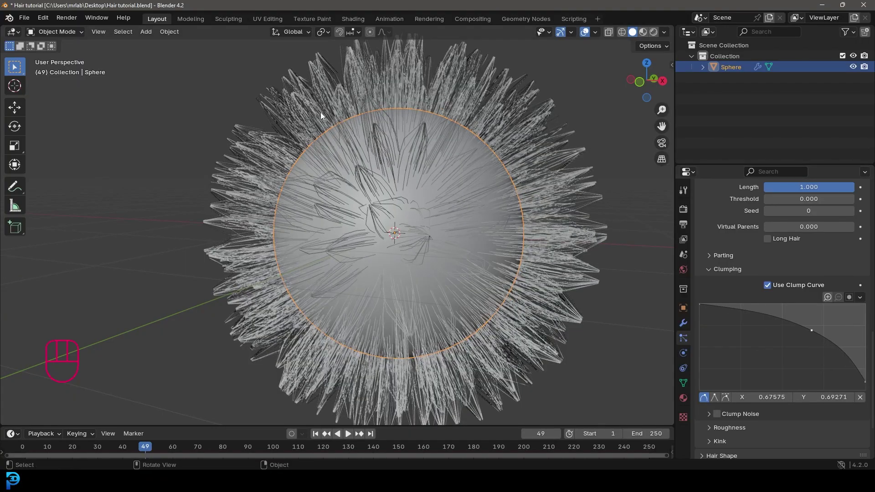
Step: Orbit and zoom to inspect the clumped hairball
left_click_drag(399, 199, 423, 185)
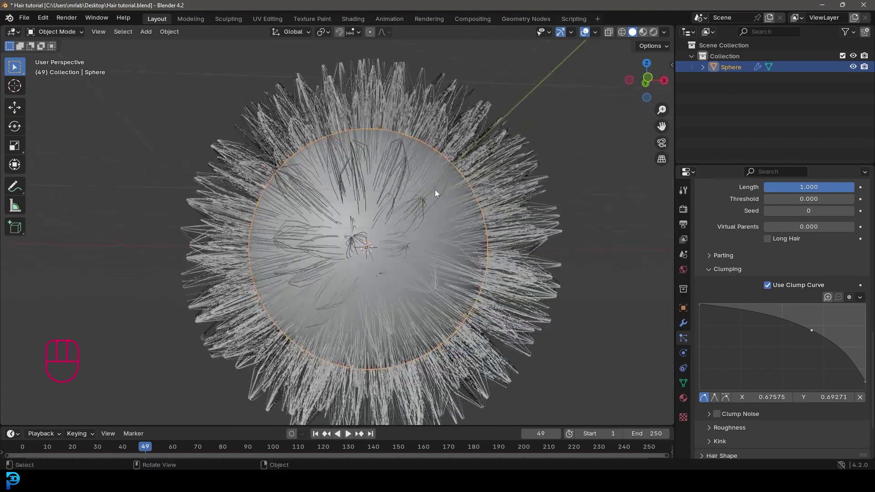
middle_click(356, 155)
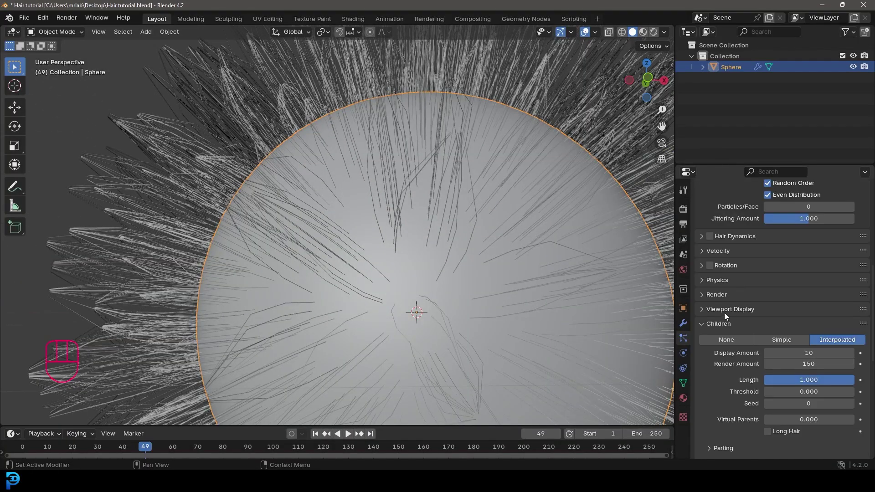
Step: Raise the viewport strand steps so the hairs display smoother
left_click(711, 314)
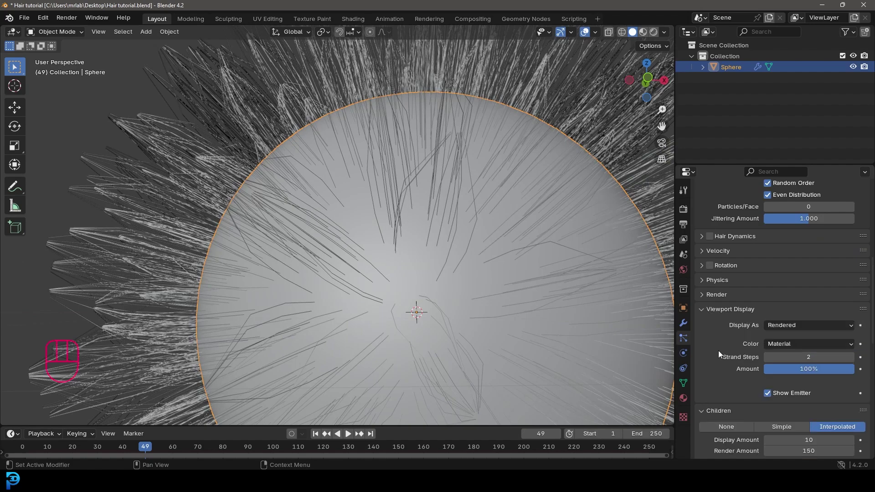
left_click(856, 360)
left_click(856, 360)
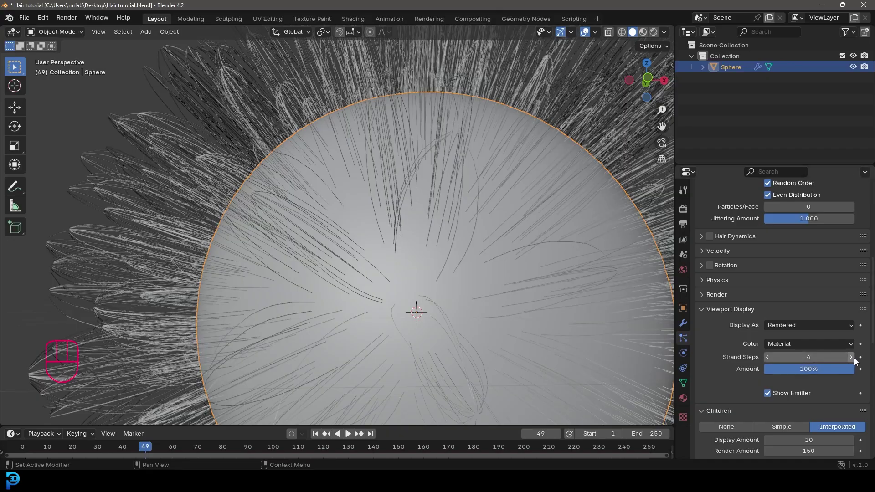
left_click_drag(523, 201, 511, 219)
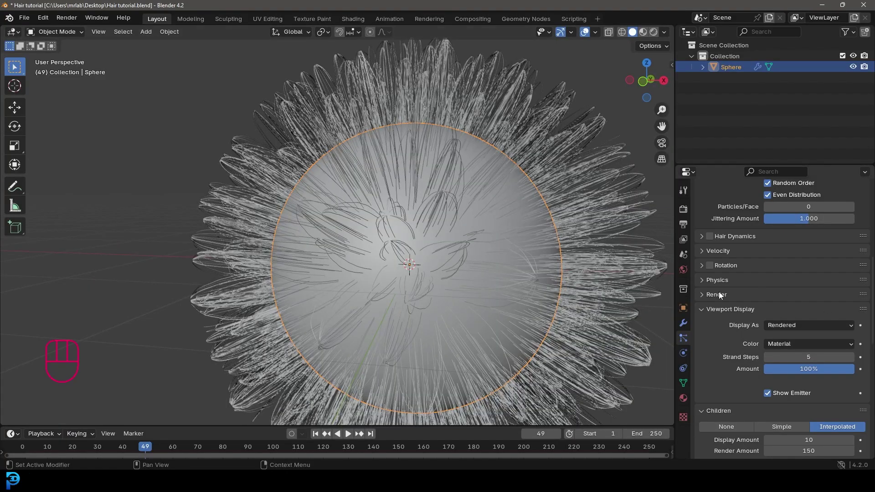
Step: Review the hair Render settings and select the clump curve's middle point
left_click(716, 296)
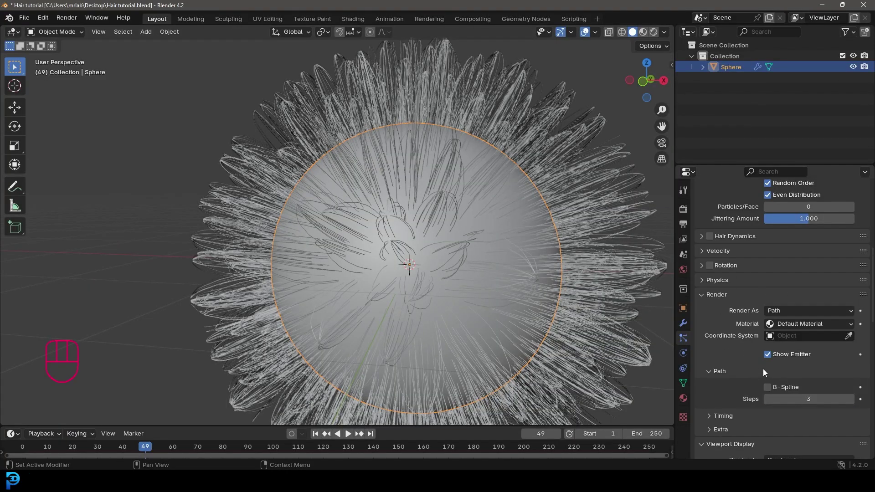
left_click(774, 390)
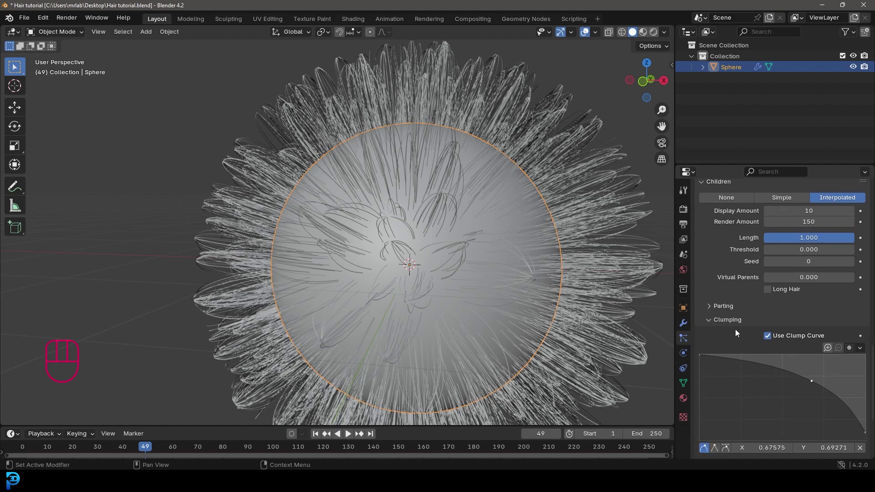
left_click(816, 385)
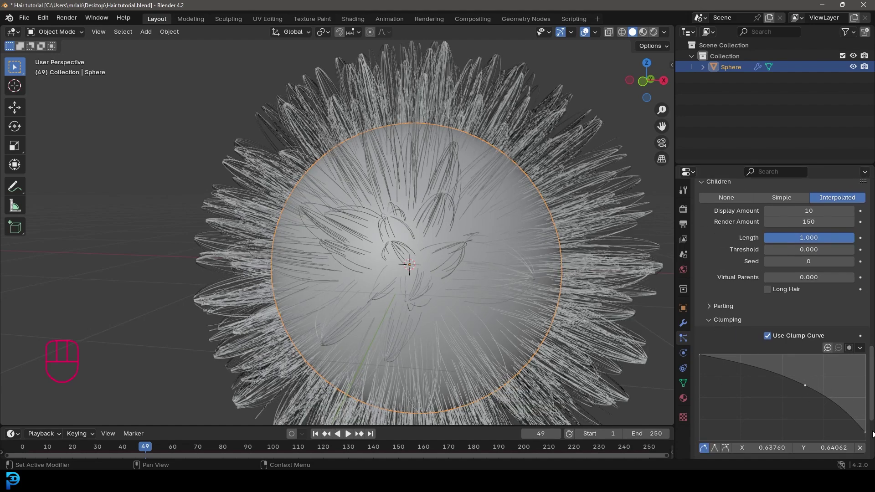
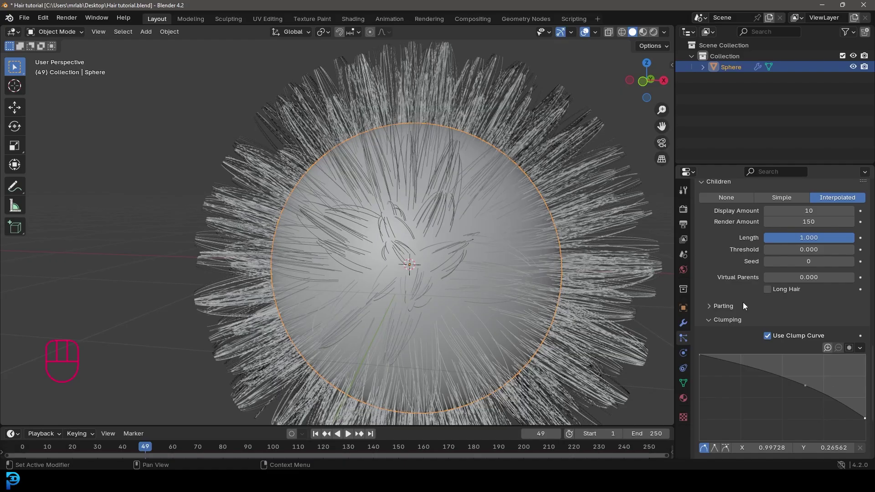
Step: Lift the clump curve's tip end so the tips clump less tightly
left_click_drag(867, 420, 870, 430)
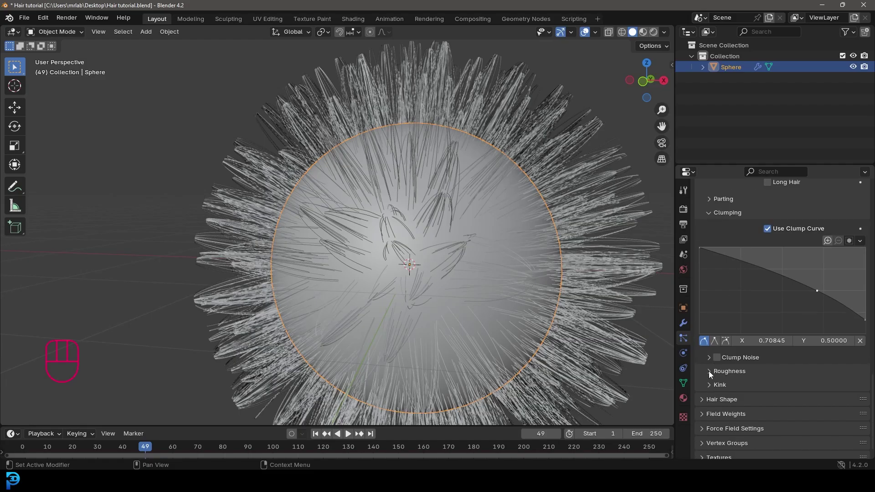
Step: Expand the Roughness settings for the child hairs
left_click(712, 374)
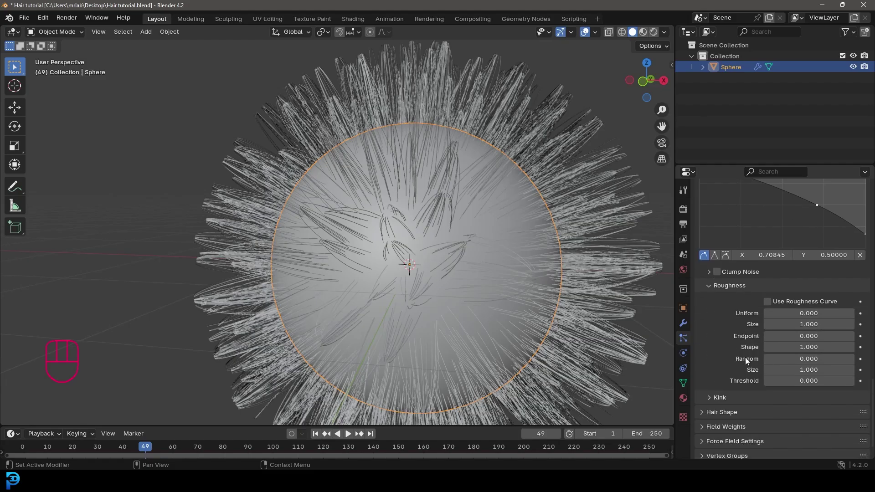
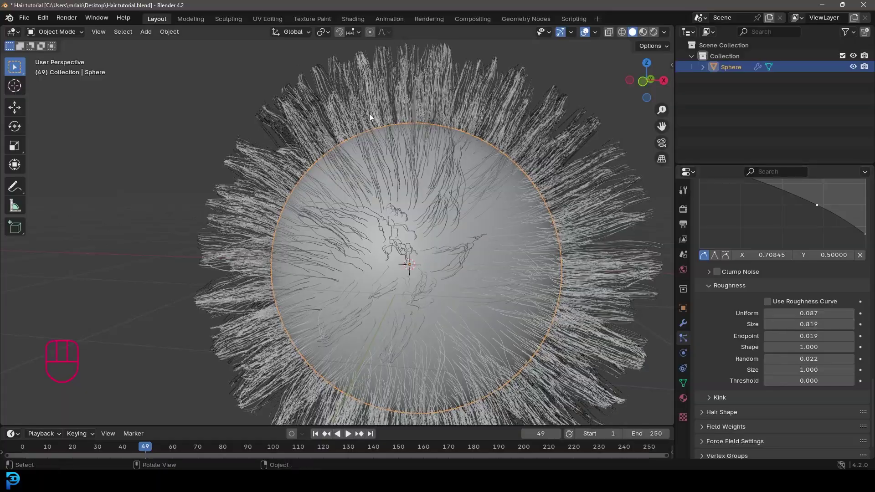
Step: Switch to front orthographic view and Particle Edit mode with the sidebar shown
key("KP_1")
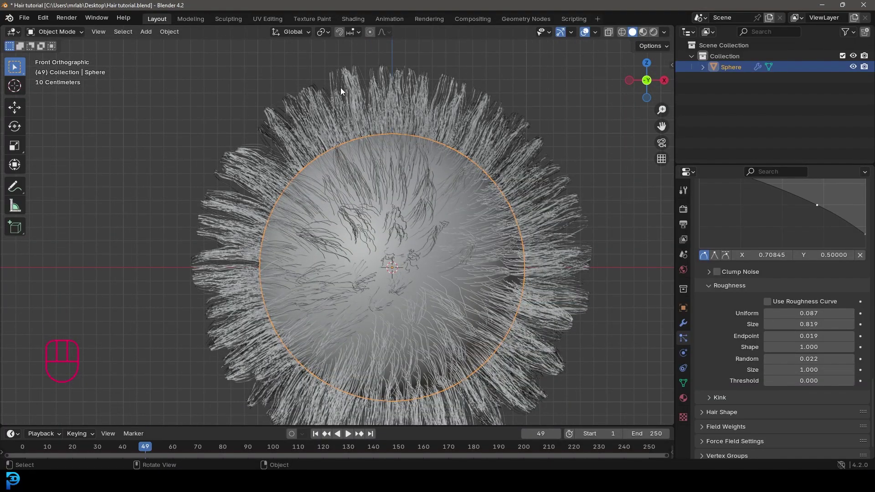
left_click_drag(62, 37, 296, 163)
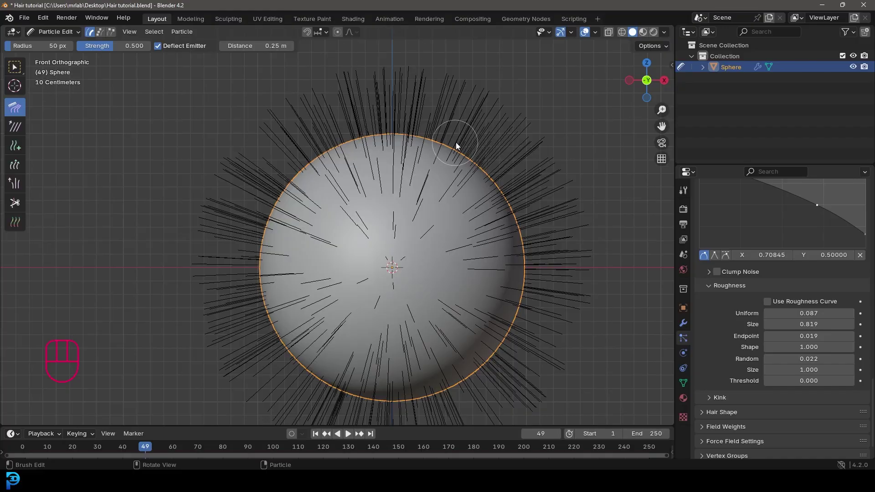
key("n")
key("n")
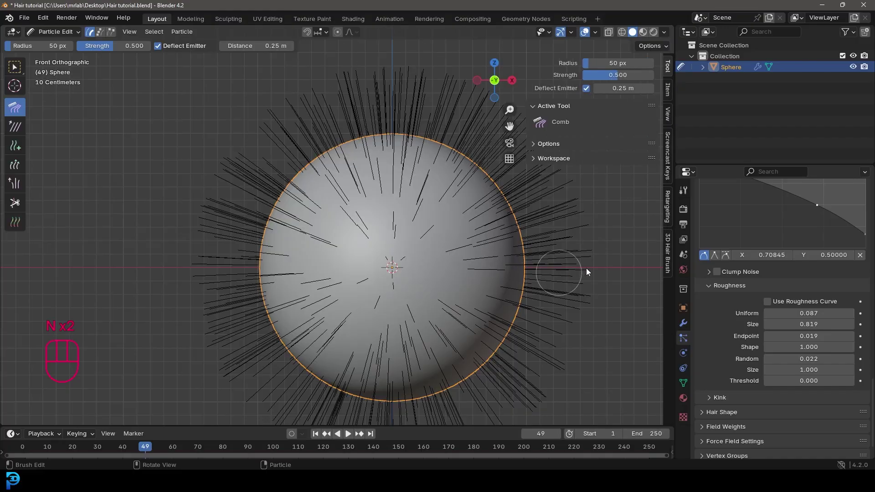
left_click(671, 67)
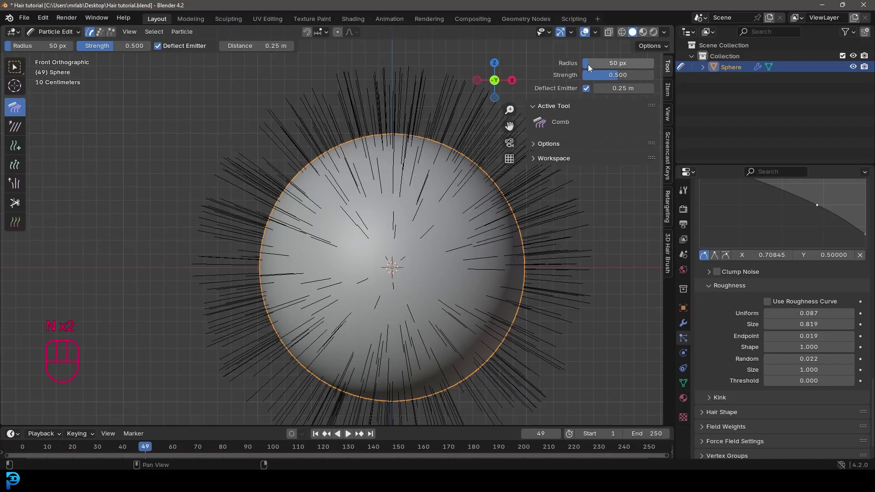
Step: Show child hairs while editing and pick the Comb tool
left_click(542, 149)
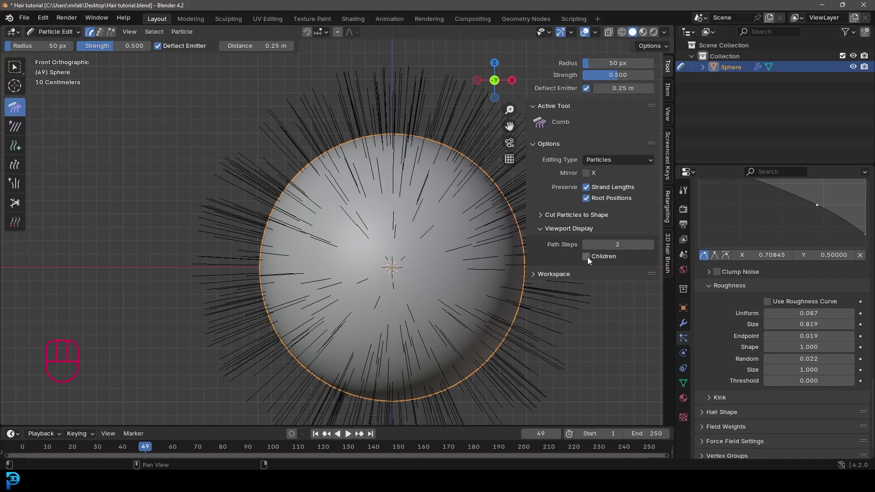
left_click(591, 260)
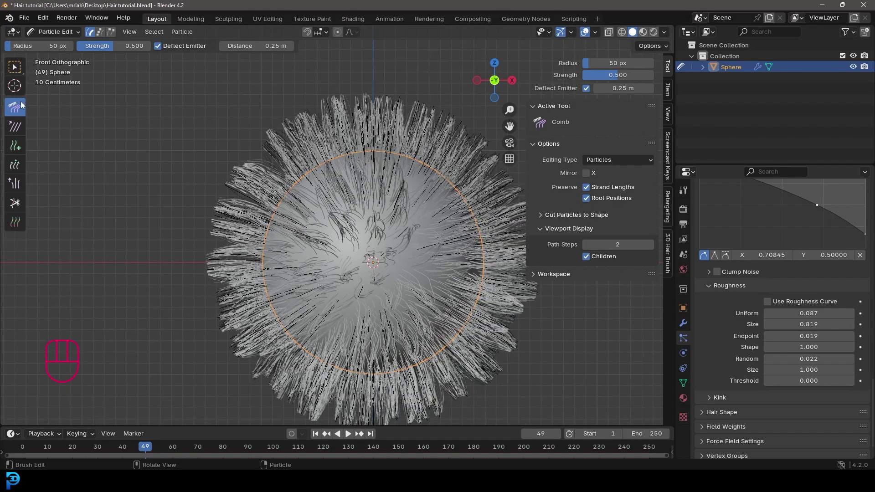
left_click(22, 110)
middle_click(352, 192)
Step: Resize the comb brush and raise its deflection distance so combed hair stays off the surface
key("f")
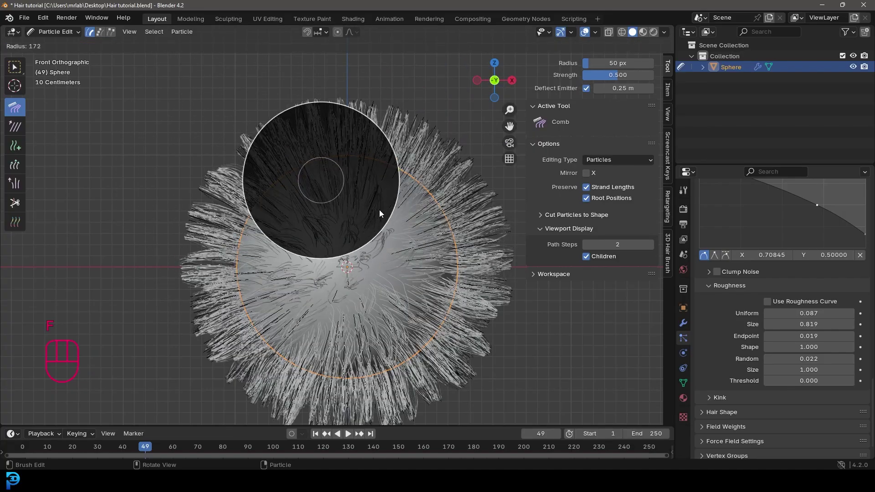
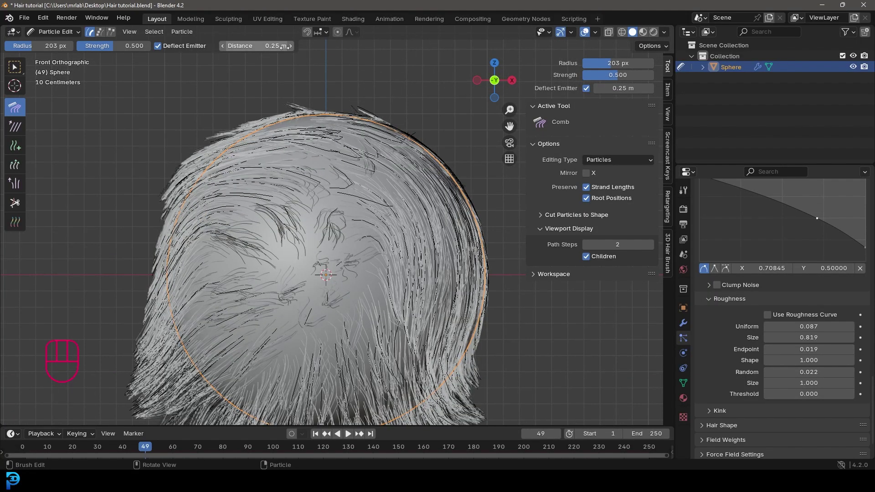
left_click_drag(294, 50, 297, 50)
left_click_drag(266, 123, 177, 300)
left_click_drag(353, 156, 397, 265)
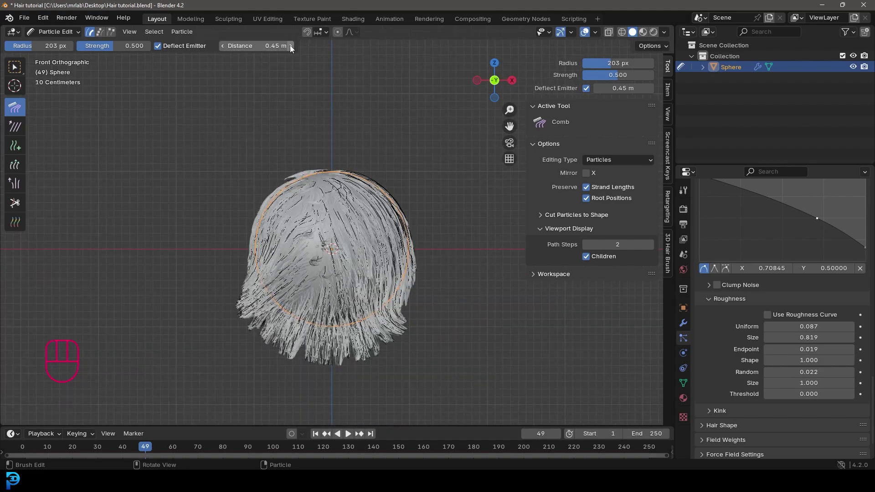
double_click(292, 48)
Step: Comb the strands down and across the sphere into a draped, fluffy hairball shape
left_click_drag(433, 238, 444, 284)
left_click_drag(415, 246, 423, 284)
left_click_drag(287, 174, 265, 247)
left_click_drag(316, 223, 317, 171)
left_click_drag(271, 228, 278, 284)
left_click(361, 177)
left_click(384, 226)
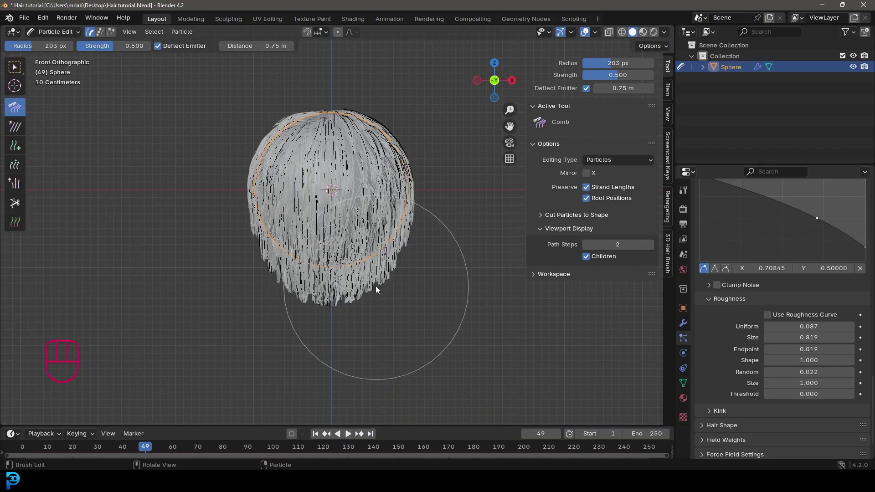
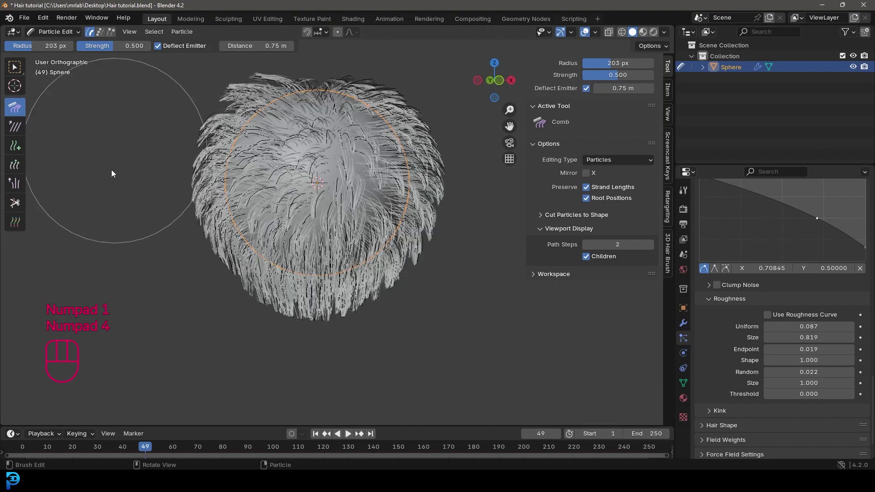
left_click_drag(310, 203, 349, 230)
left_click_drag(315, 92, 195, 226)
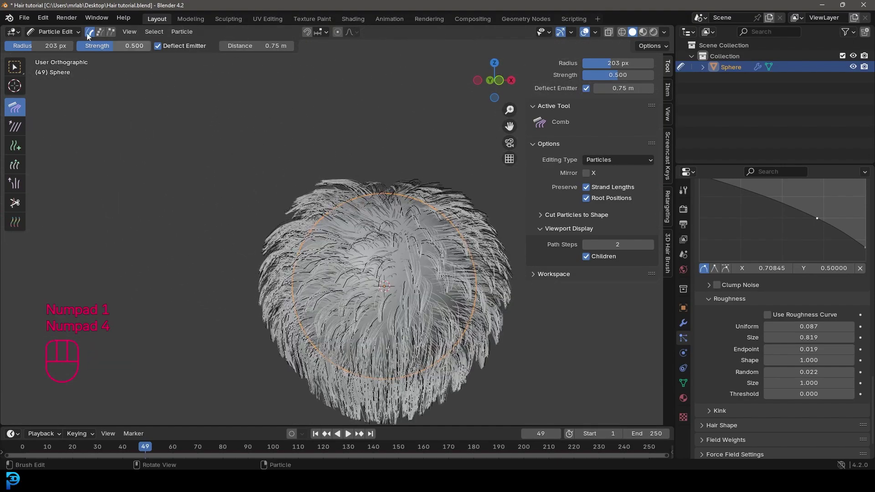
Step: Return to Object Mode, view the hairball from the front and add a camera
left_click_drag(56, 35, 166, 77)
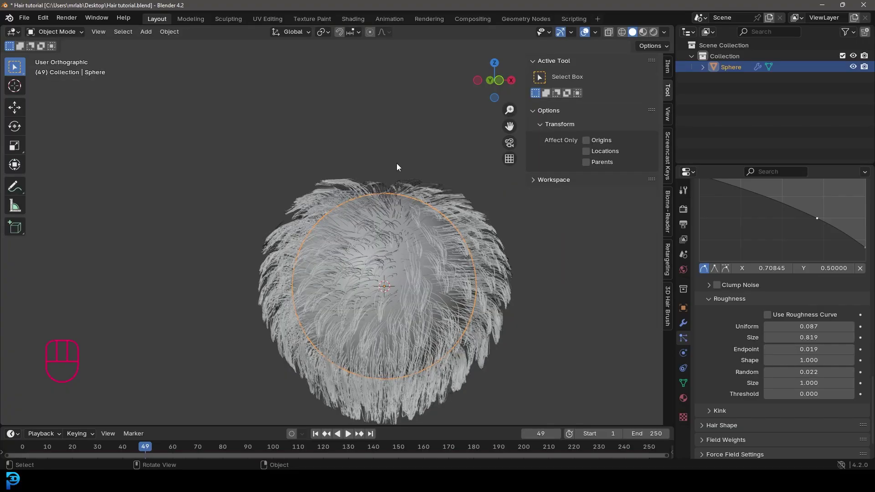
key("KP_1")
left_click_drag(387, 266, 351, 198)
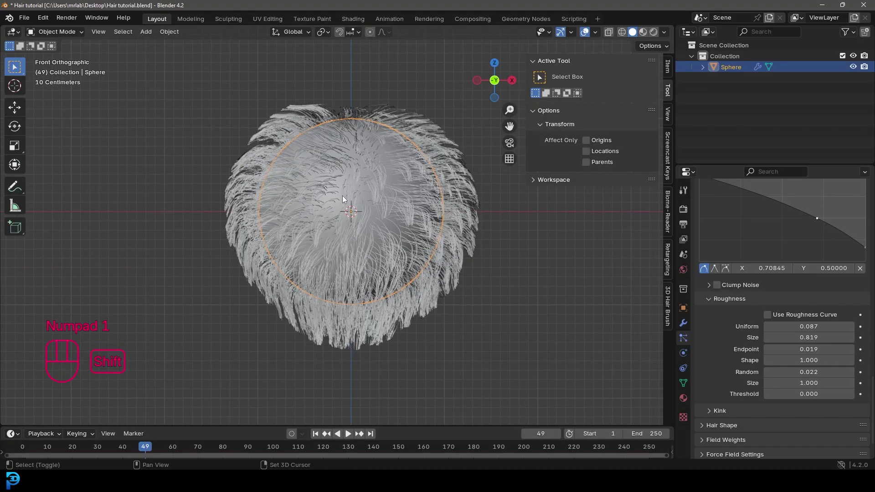
key("shift+a")
left_click_drag(470, 249, 385, 283)
Step: Aim the camera at the hairball and pull it back along Y to about -7.24 m so the ball fits in frame
key("g")
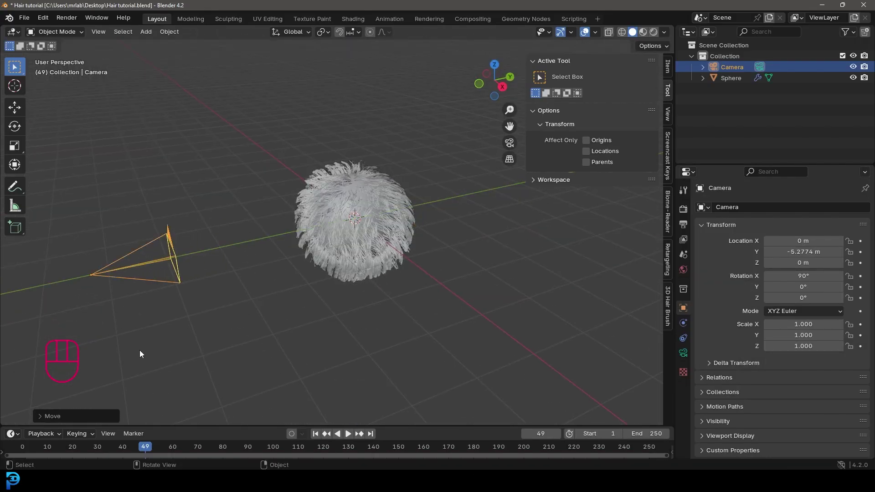
key("KP_0")
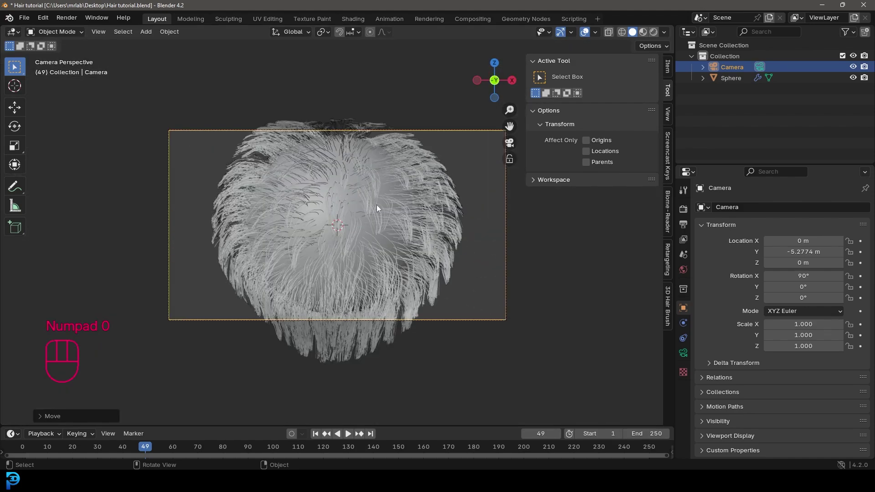
key("g")
key("g")
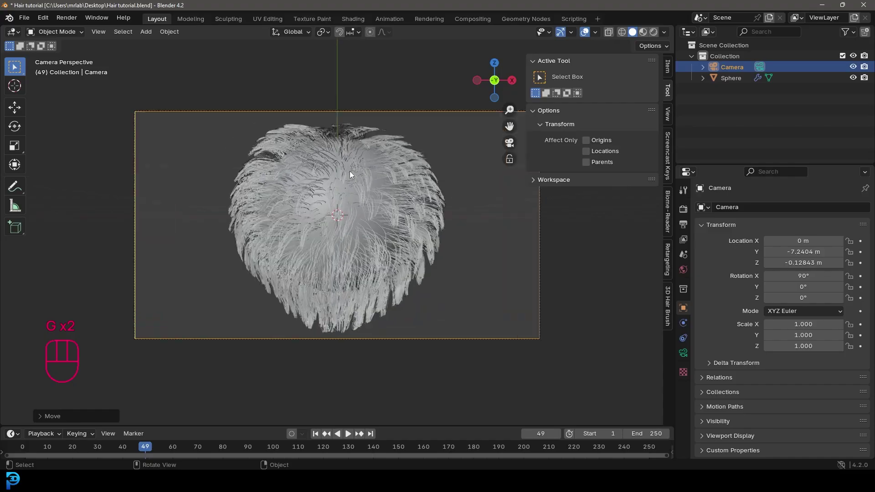
Step: Set the render engine to Cycles on GPU Compute with max samples 70 and save the file
key("n")
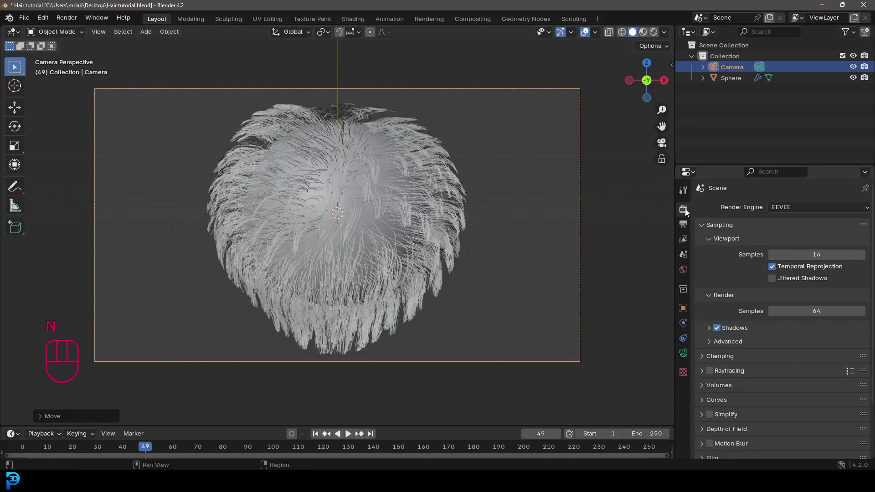
left_click_drag(805, 210, 806, 244)
key("ctrl+s")
left_click_drag(785, 237, 799, 259)
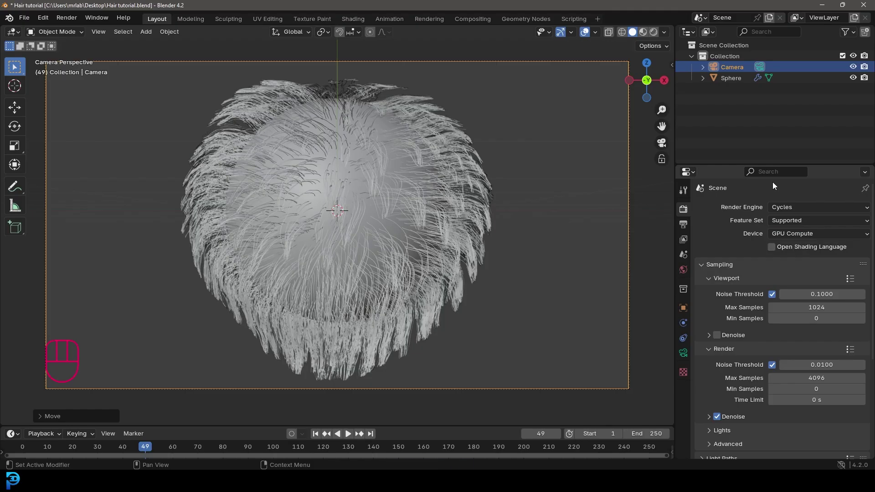
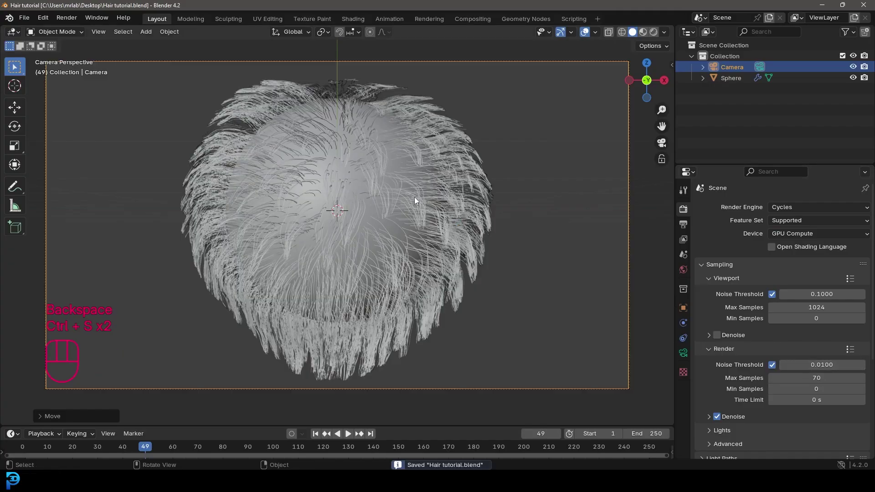
middle_click(411, 206)
Step: In rendered preview, add an area light to the right of the hairball and rotate it to face the ball
key("z")
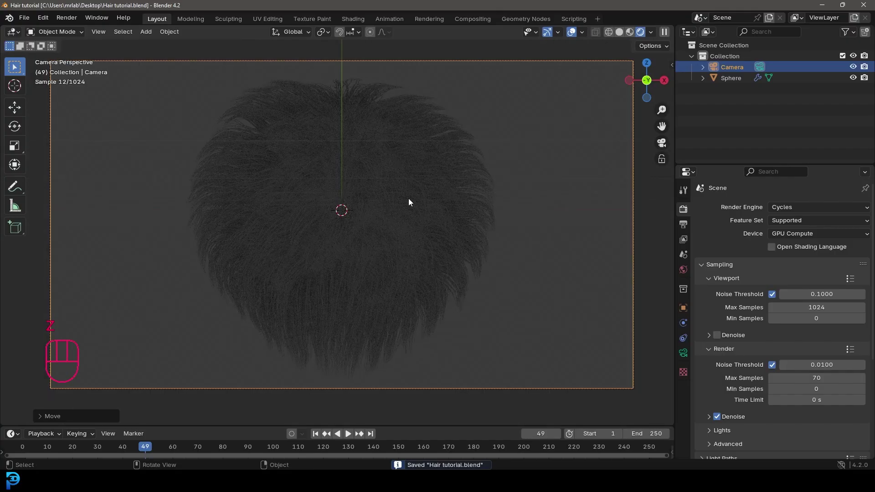
key("shift+a")
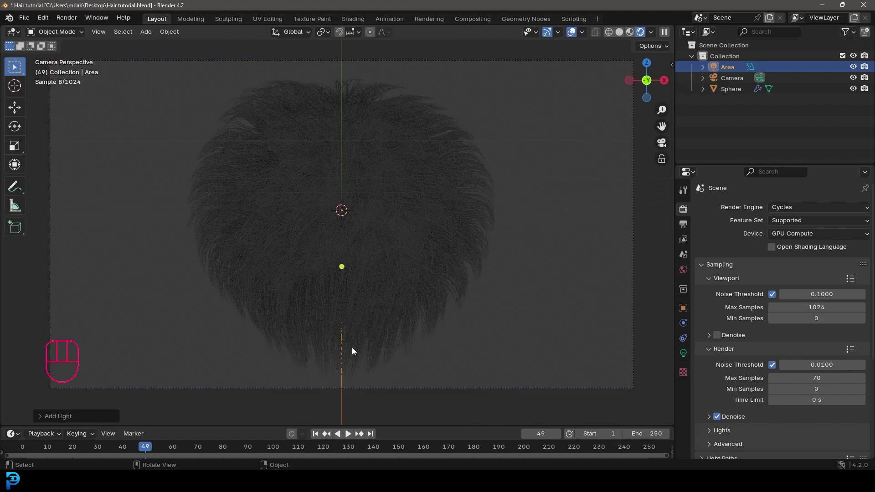
key("g")
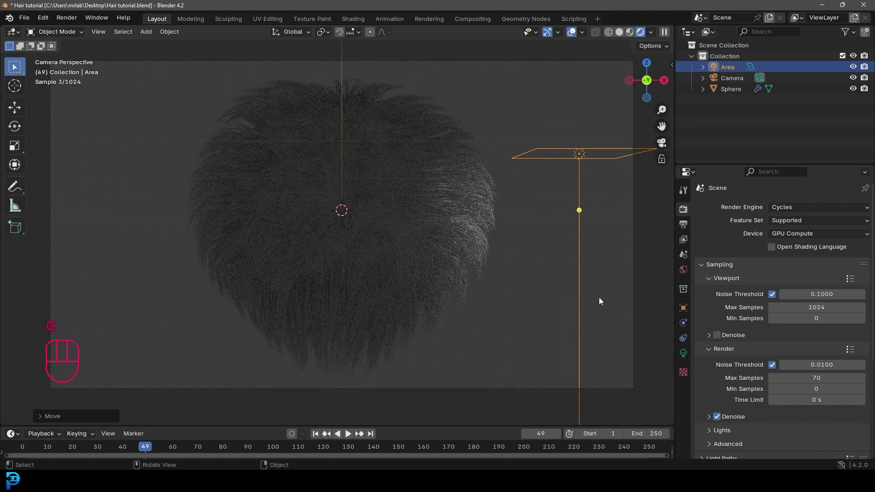
key("r")
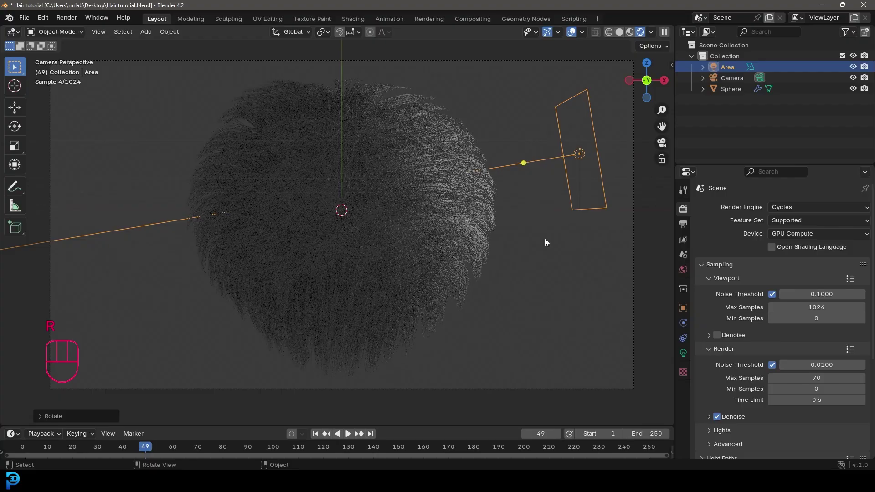
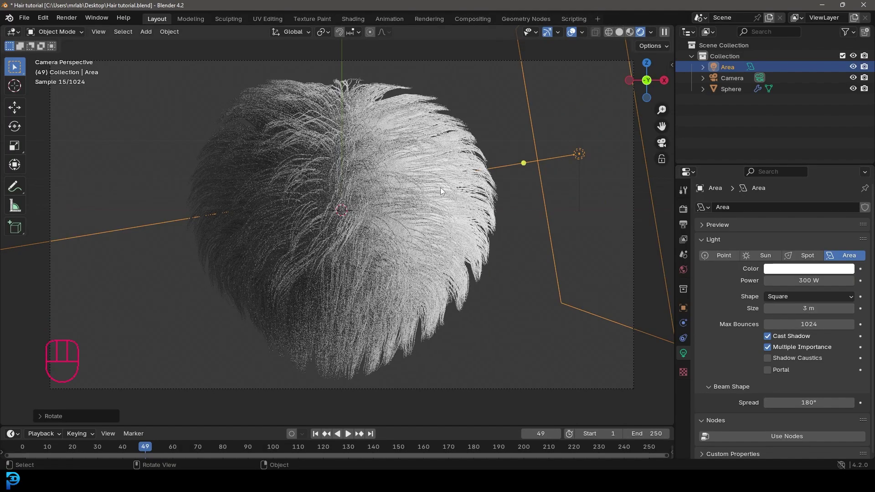
Step: Refine the area light's position and aim from the front and top views
key("KP_1")
key("g")
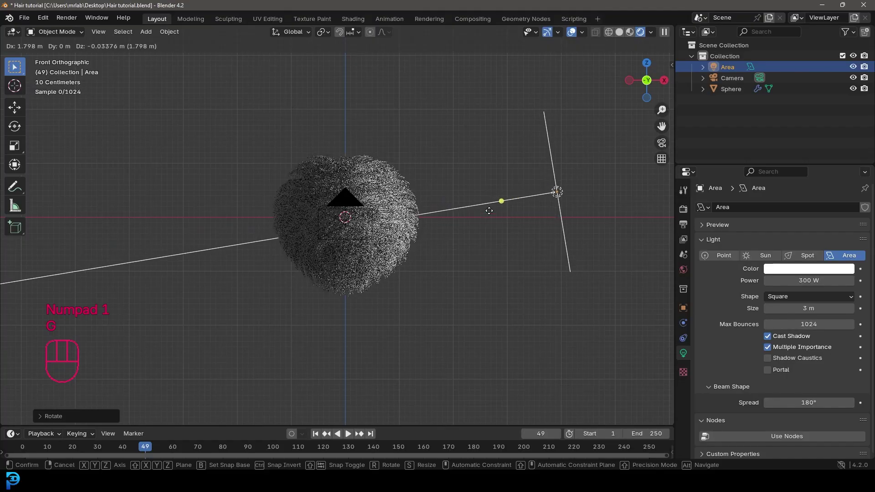
key("r")
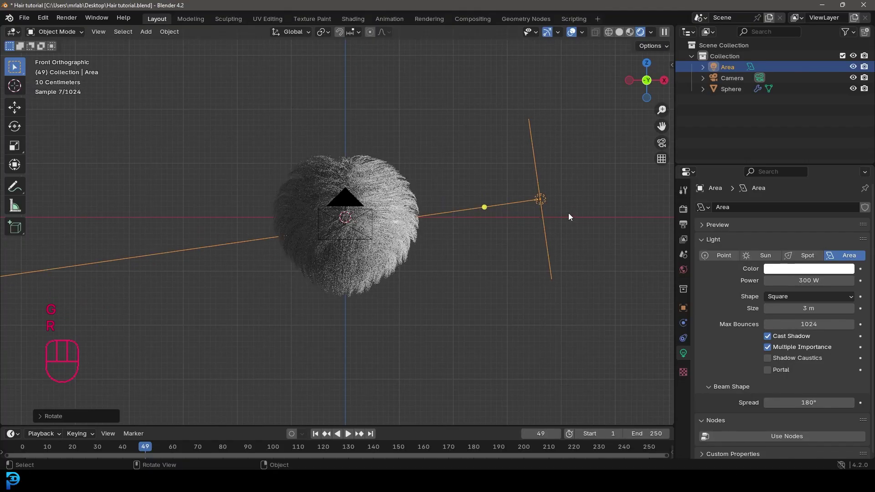
key("KP_7")
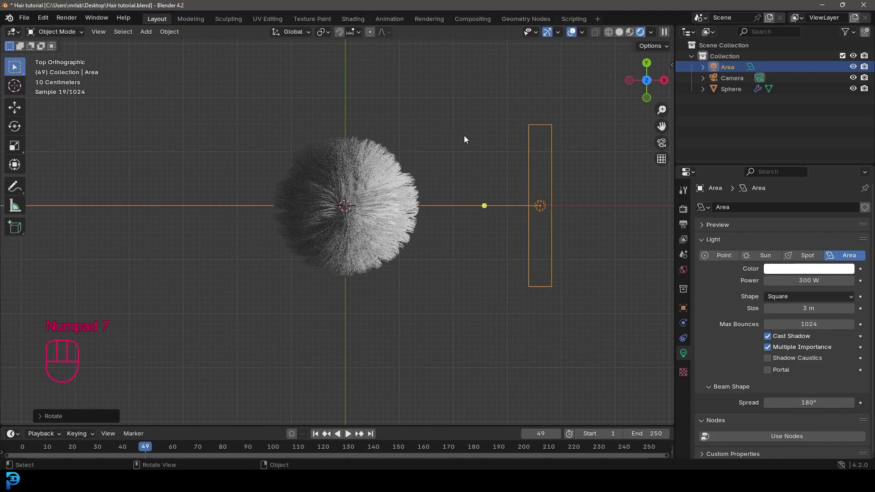
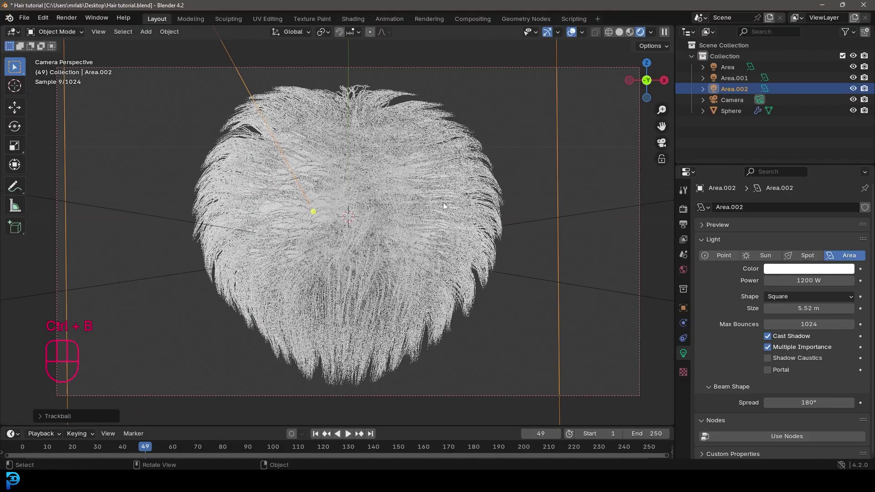
Step: Add a plane, stand it upright behind the hairball and scale it up as a backdrop
key("shift+a")
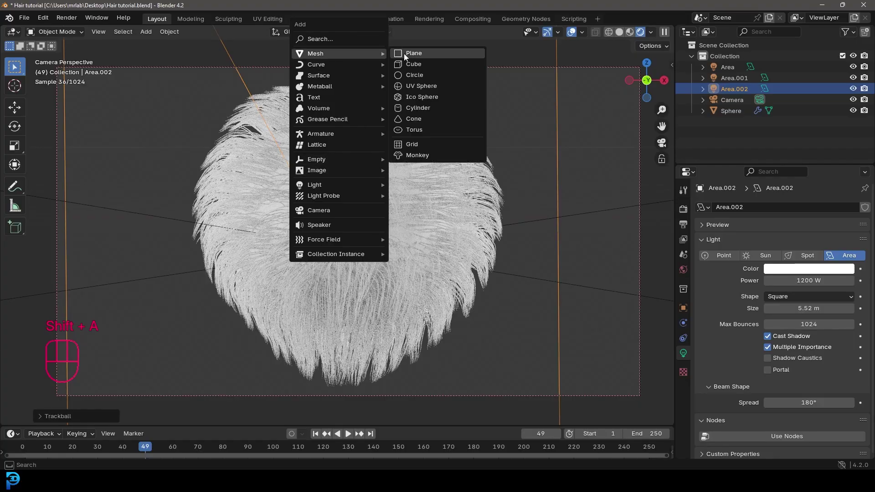
key("z")
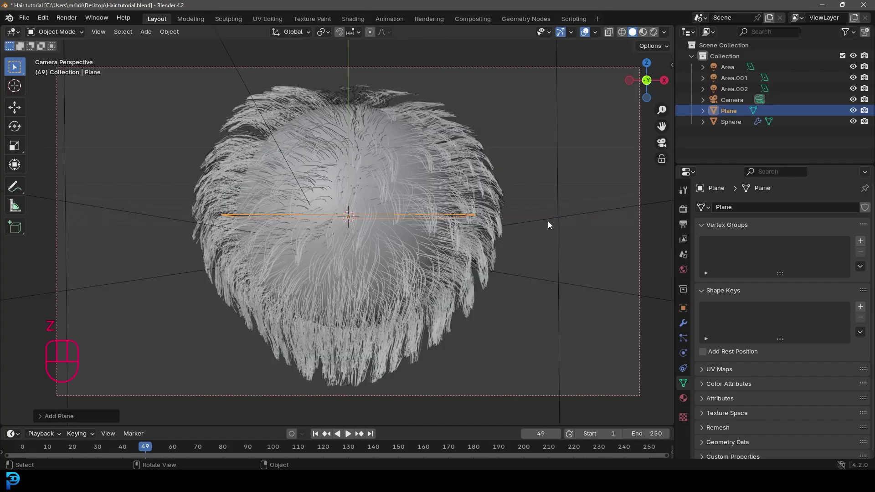
key("r")
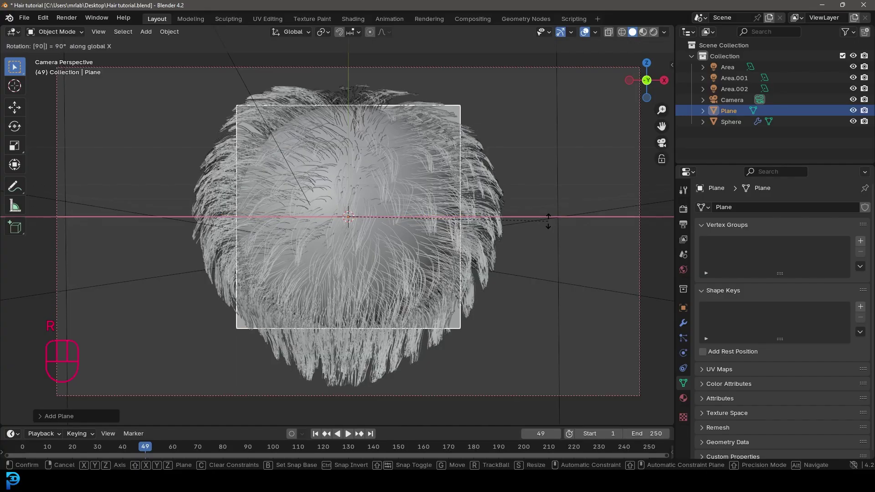
key("s")
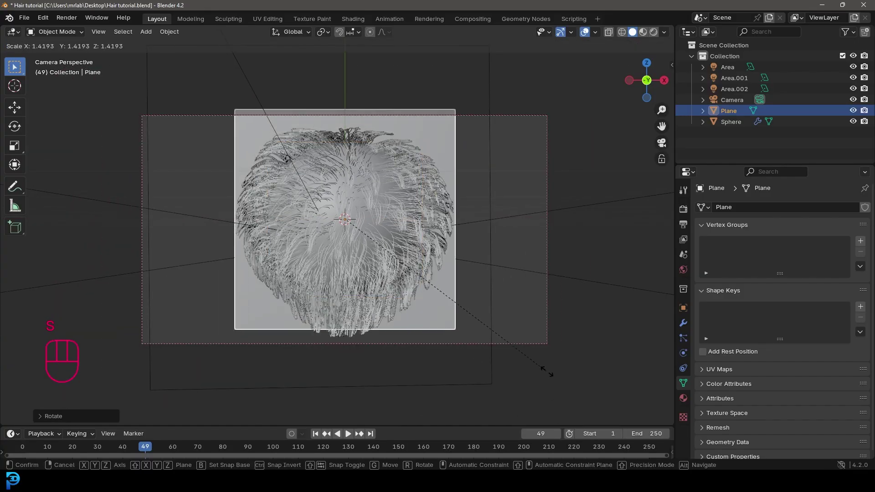